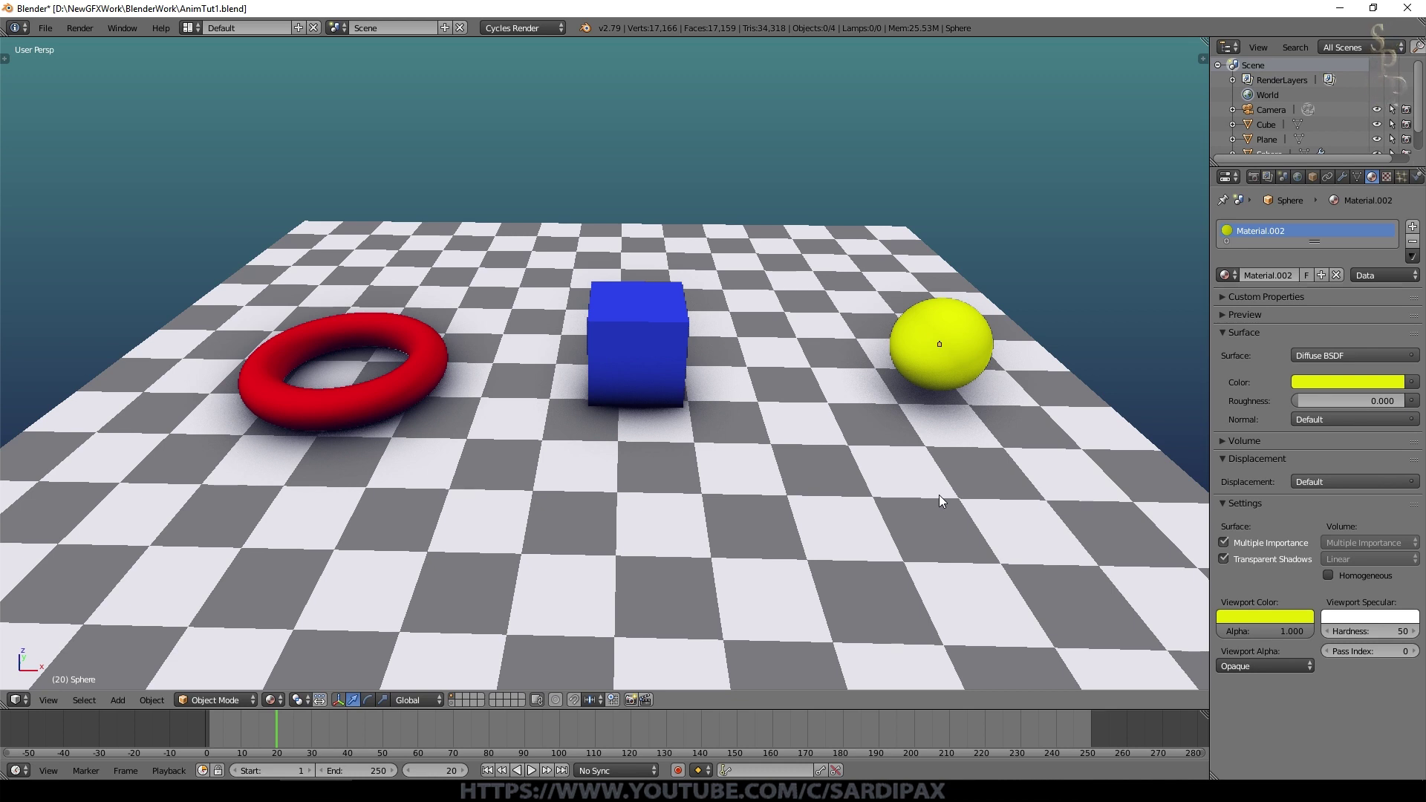
Step: Select the yellow sphere and shift it to new spots on the right of the floor
{"action": "right_click", "coordinate": [941, 375]}
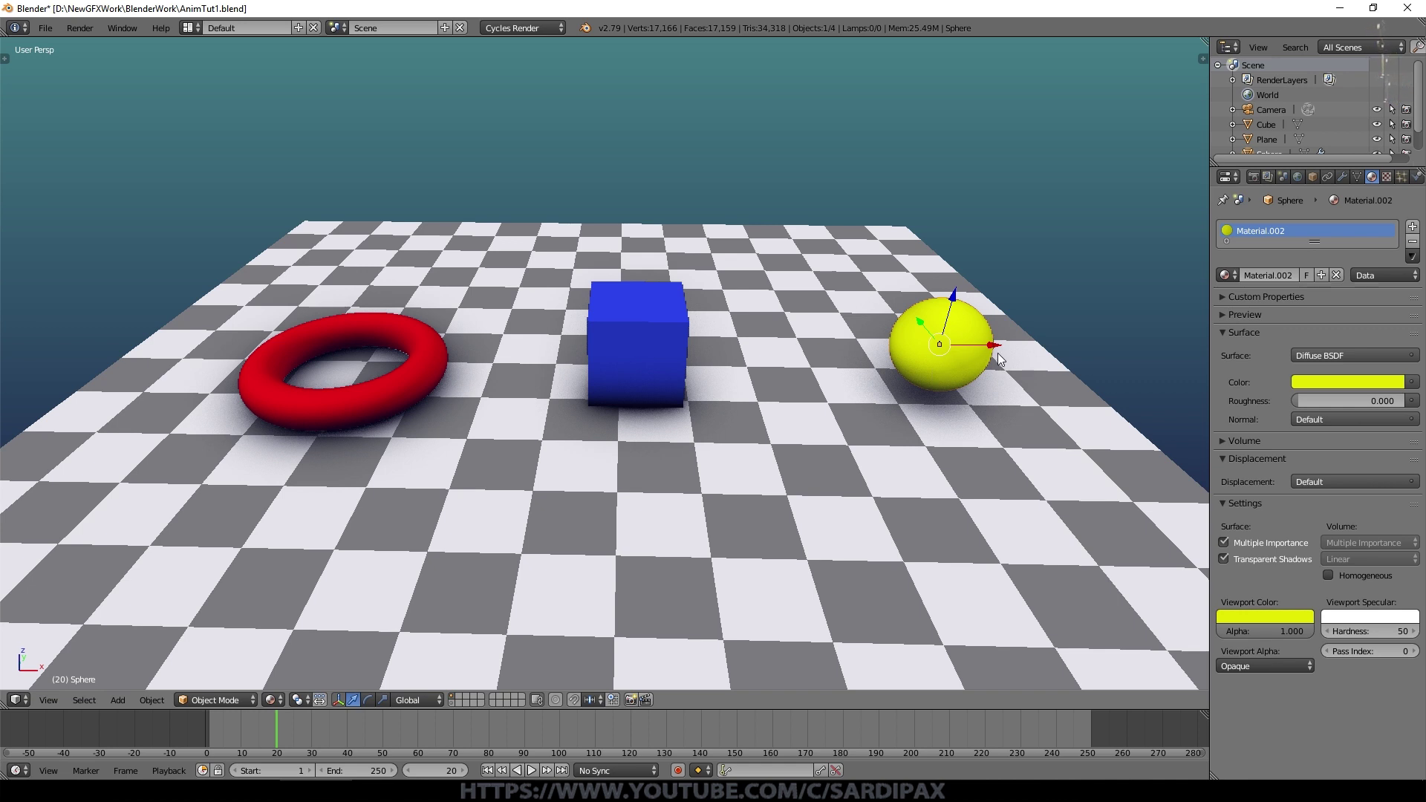
{"action": "left_click", "coordinate": [1000, 353]}
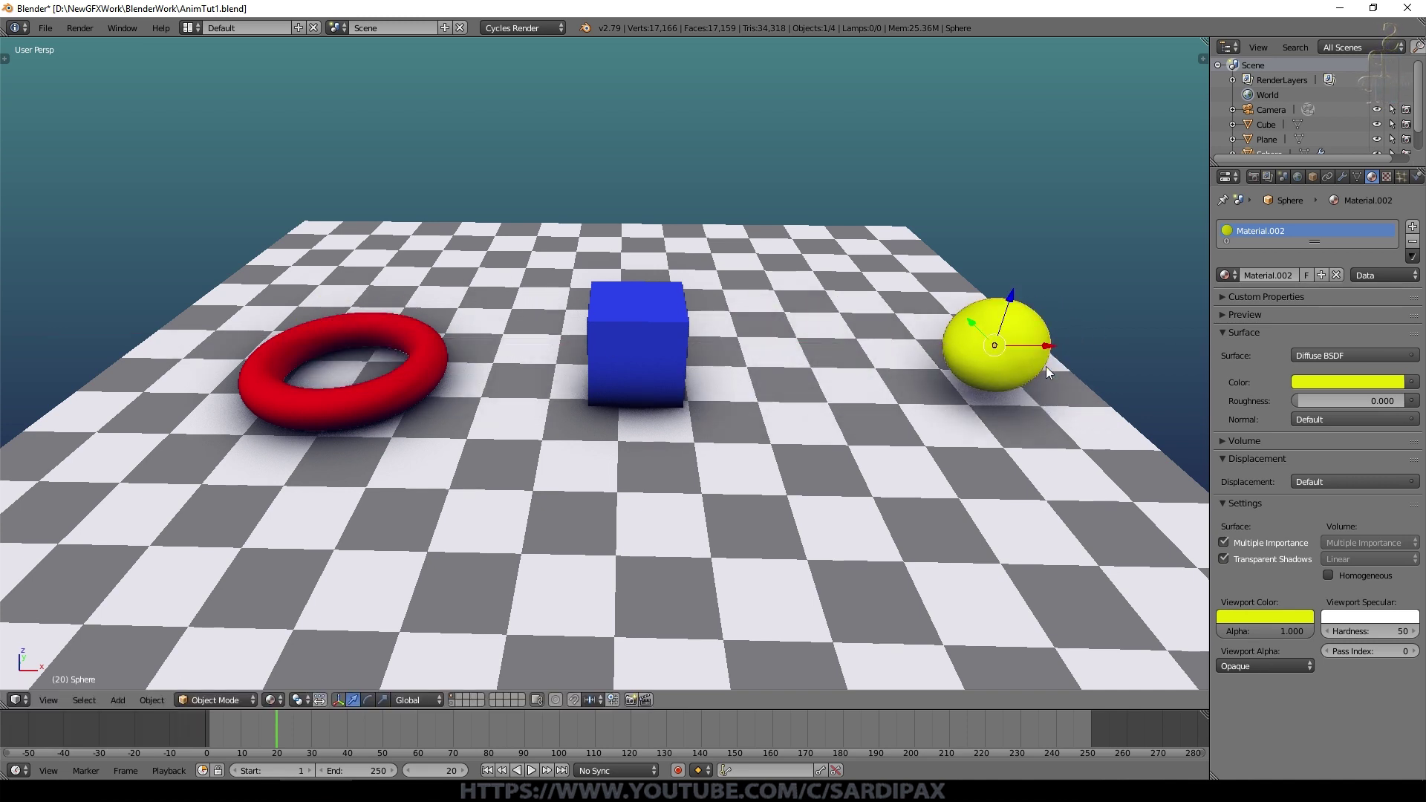
{"action": "left_click", "coordinate": [1052, 351]}
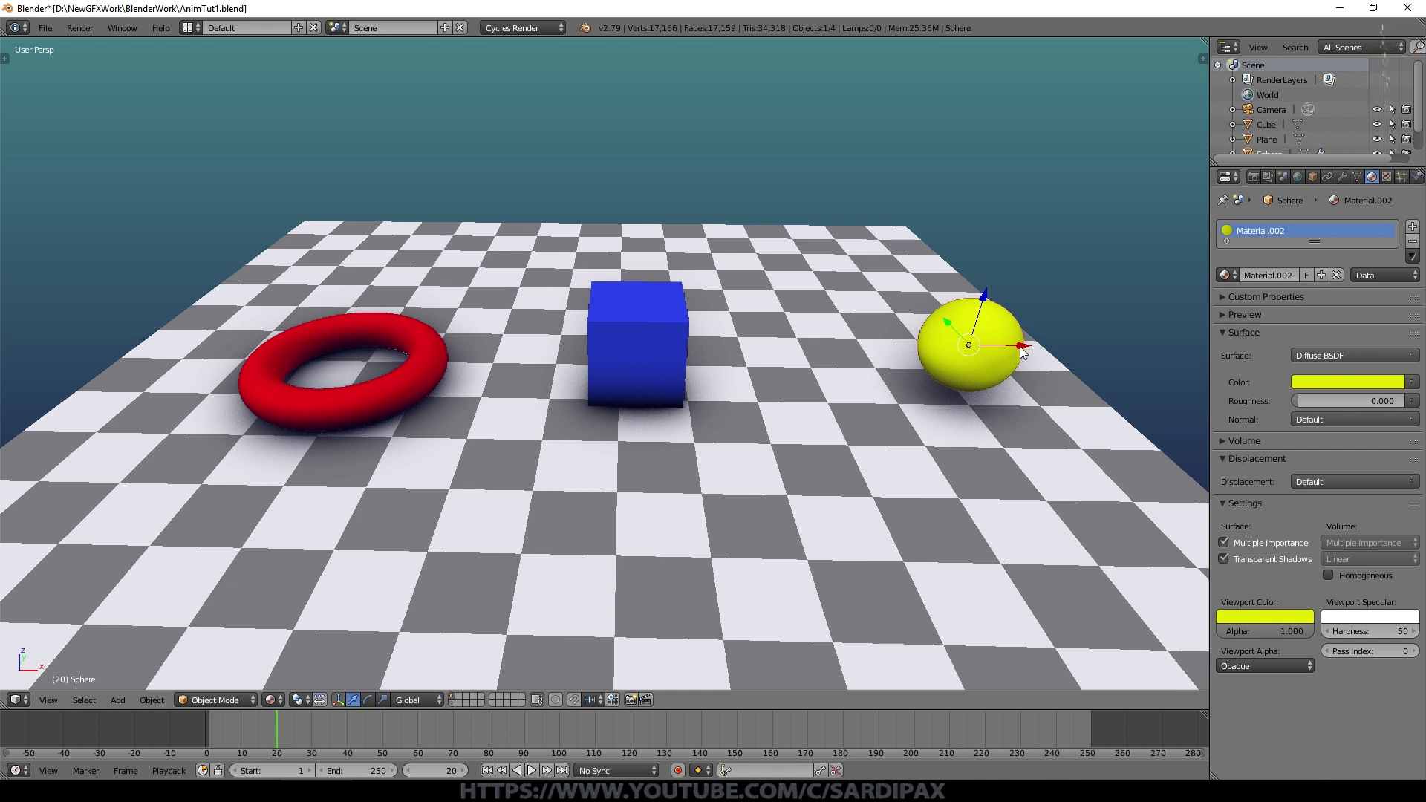
{"action": "left_click", "coordinate": [1026, 352]}
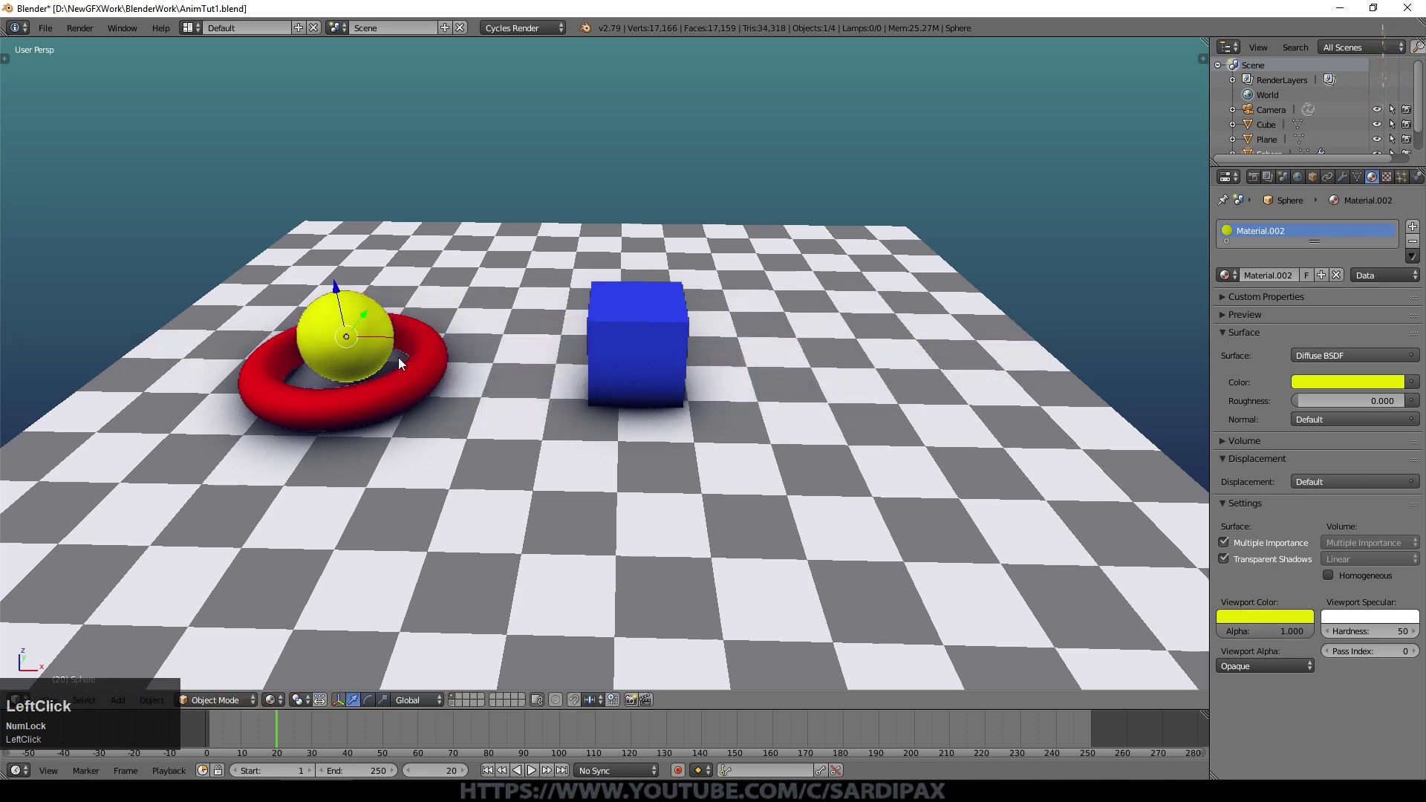
Step: Move the sphere back to the right of the blue cube, settling it nearer the cube
{"action": "left_click", "coordinate": [407, 342]}
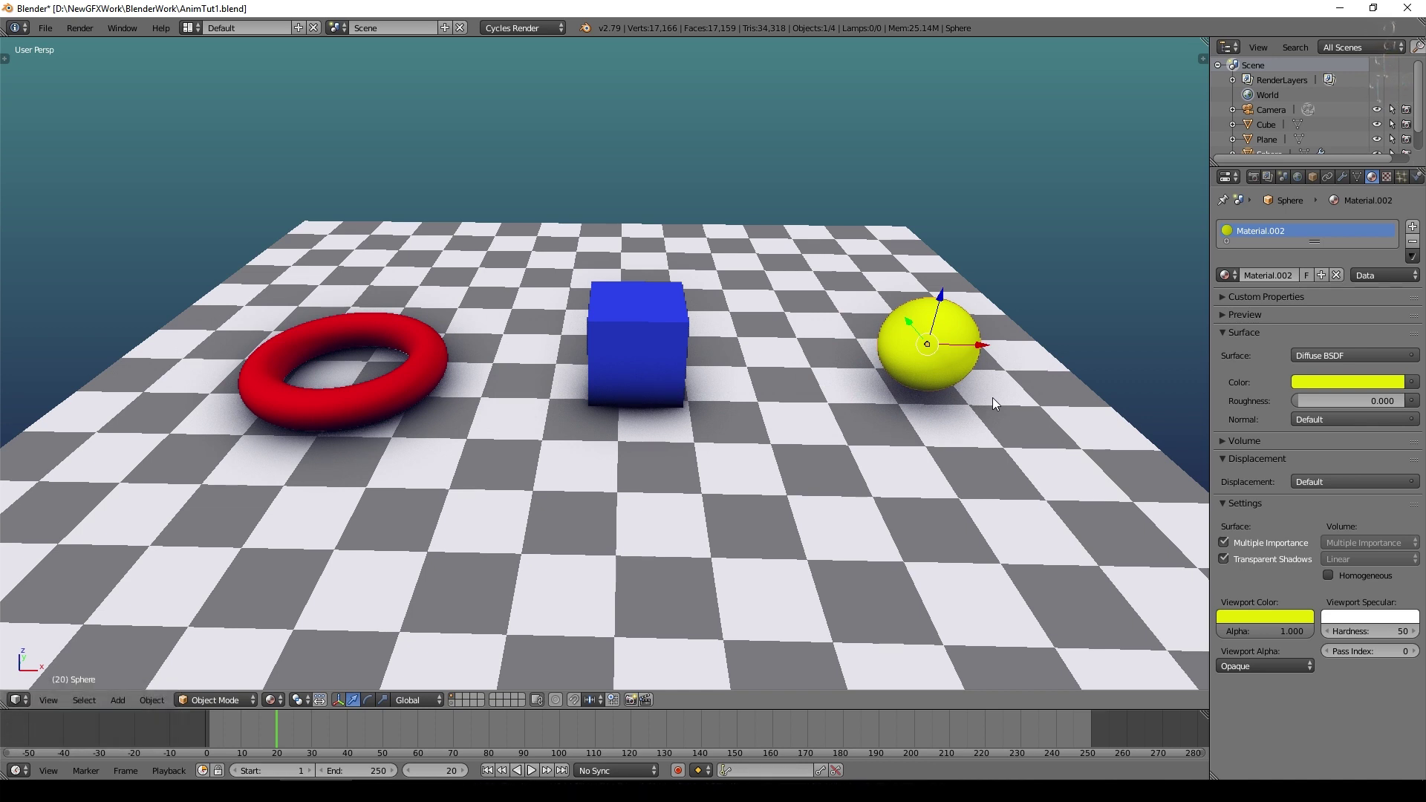
{"action": "left_click", "coordinate": [993, 351]}
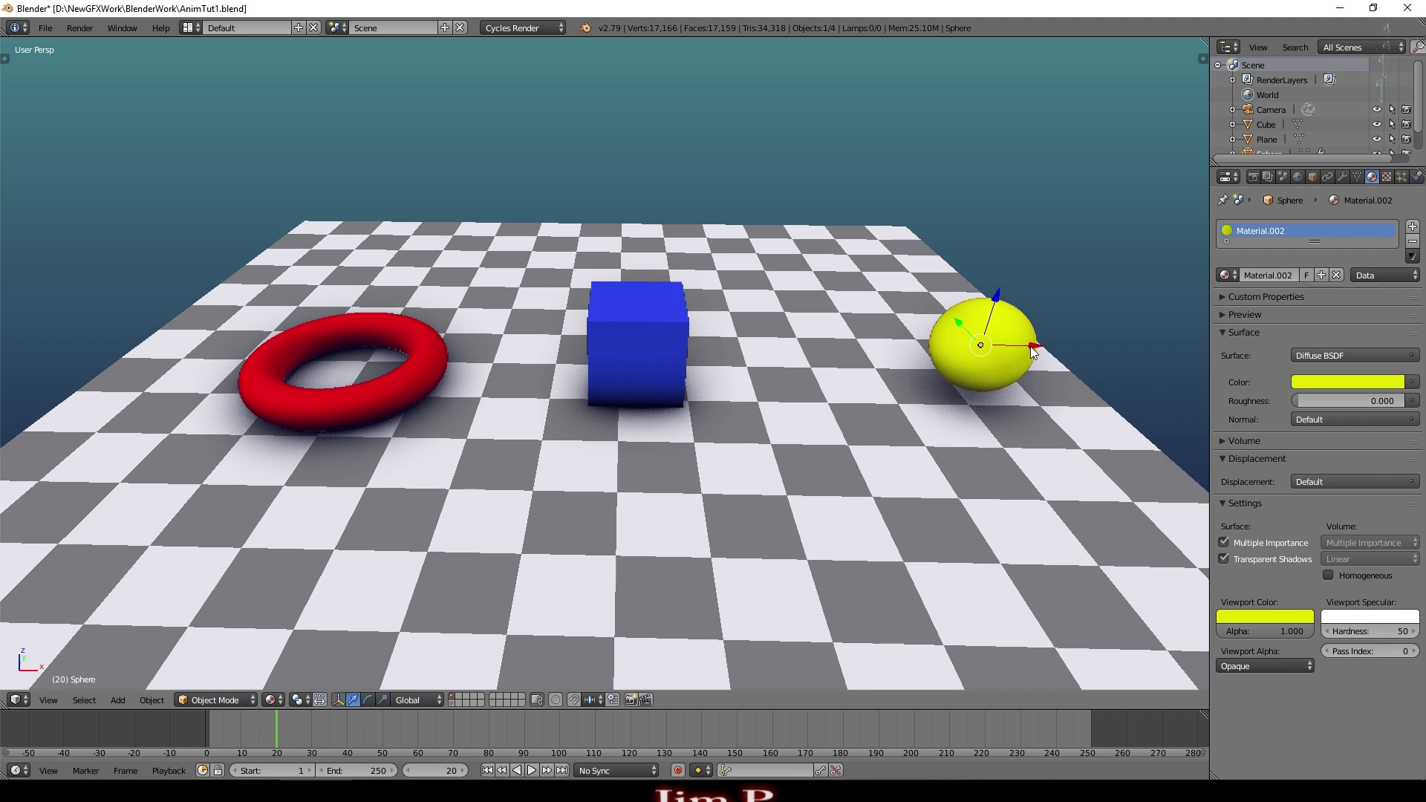
{"action": "left_click", "coordinate": [1030, 352]}
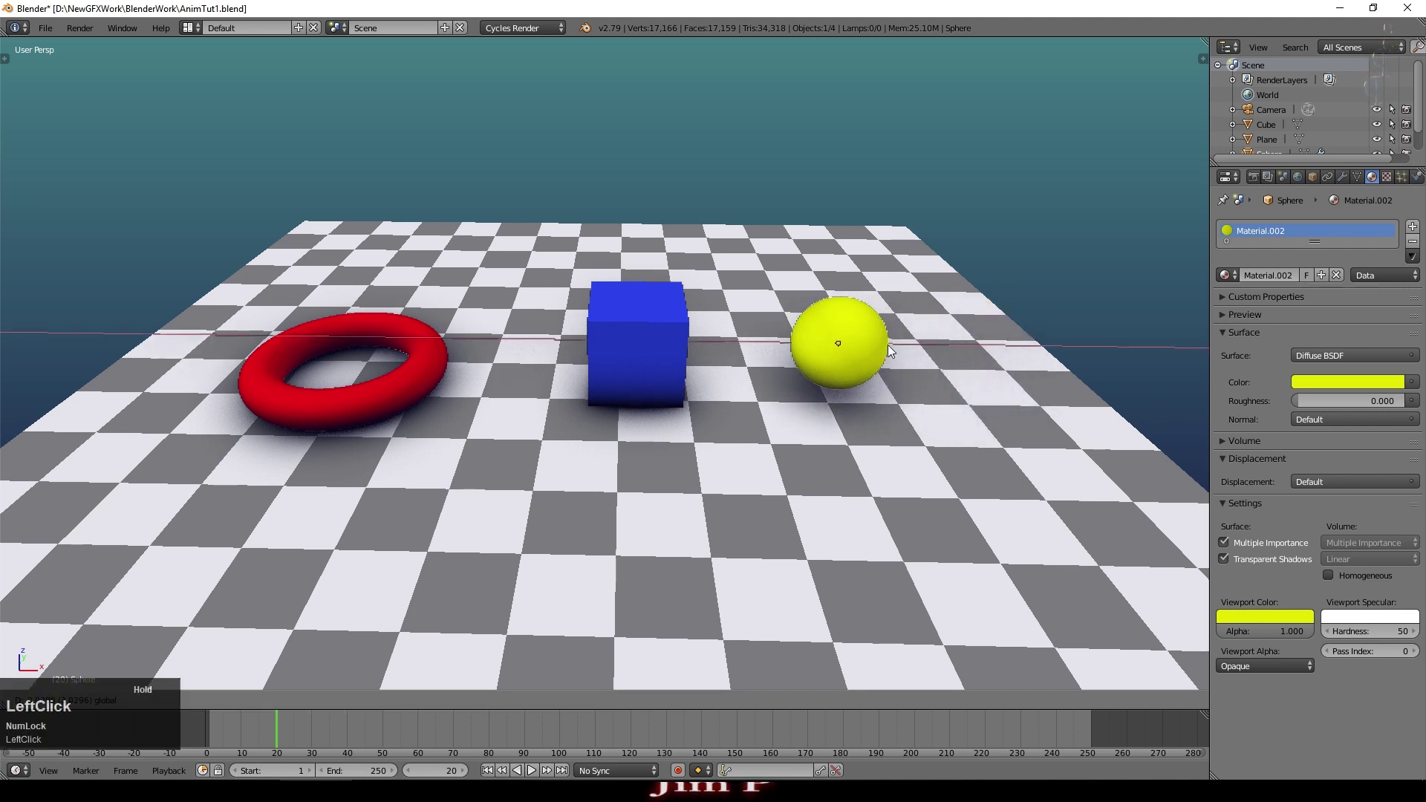
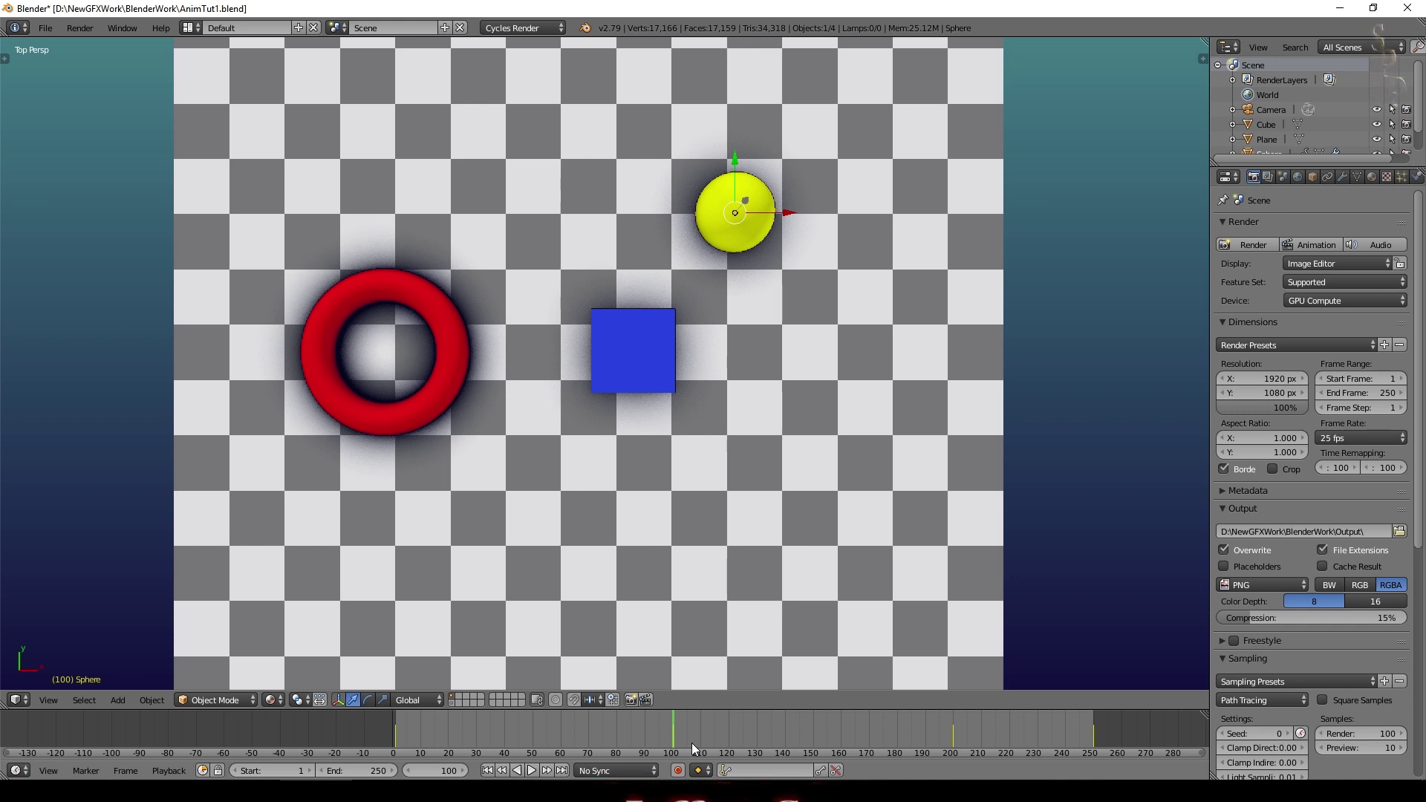
Step: Scrub to frame 145 and set the sphere down above-left of the blue cube
{"action": "left_click", "coordinate": [682, 743]}
{"action": "left_click_drag", "start_coordinate": [712, 739], "coordinate": [776, 750]}
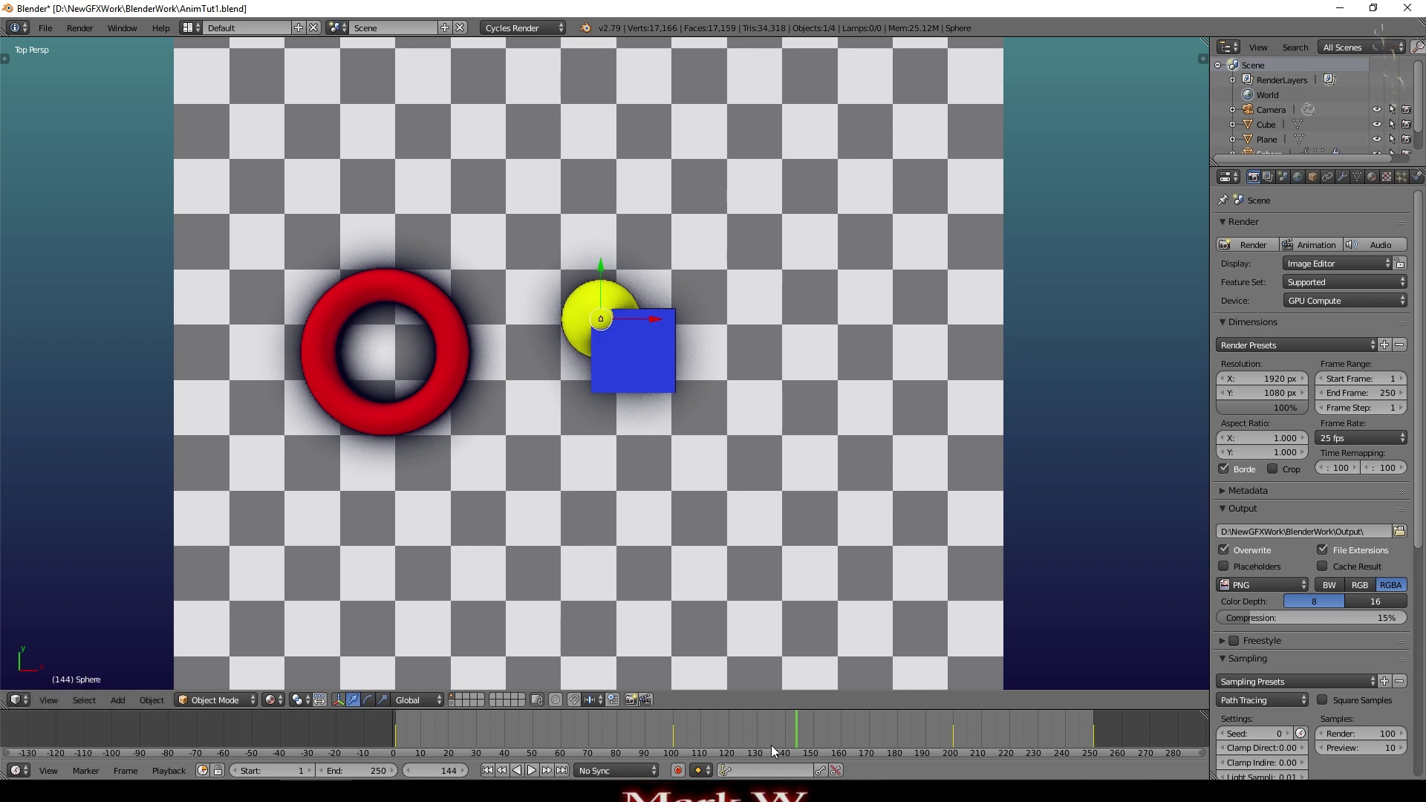
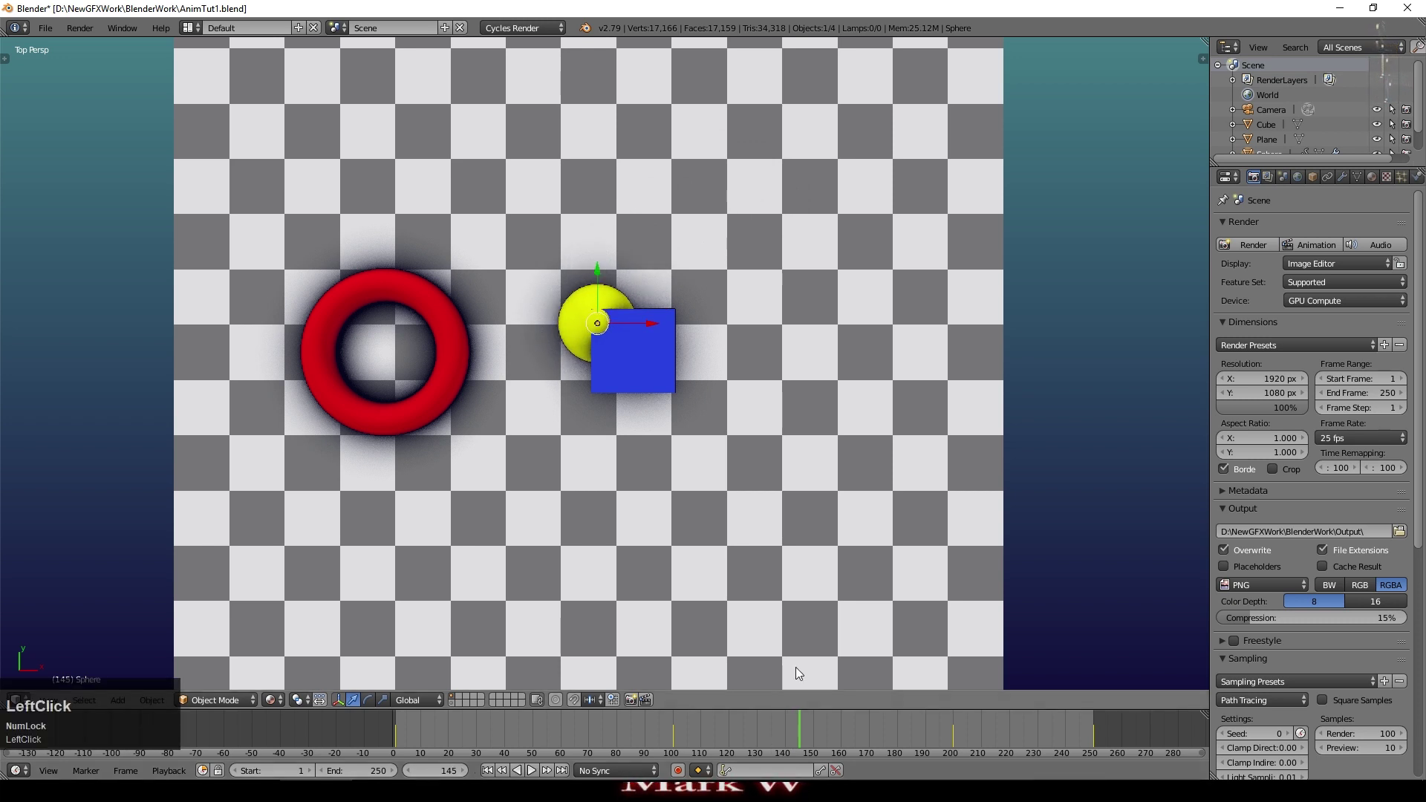
{"action": "left_click", "coordinate": [654, 330]}
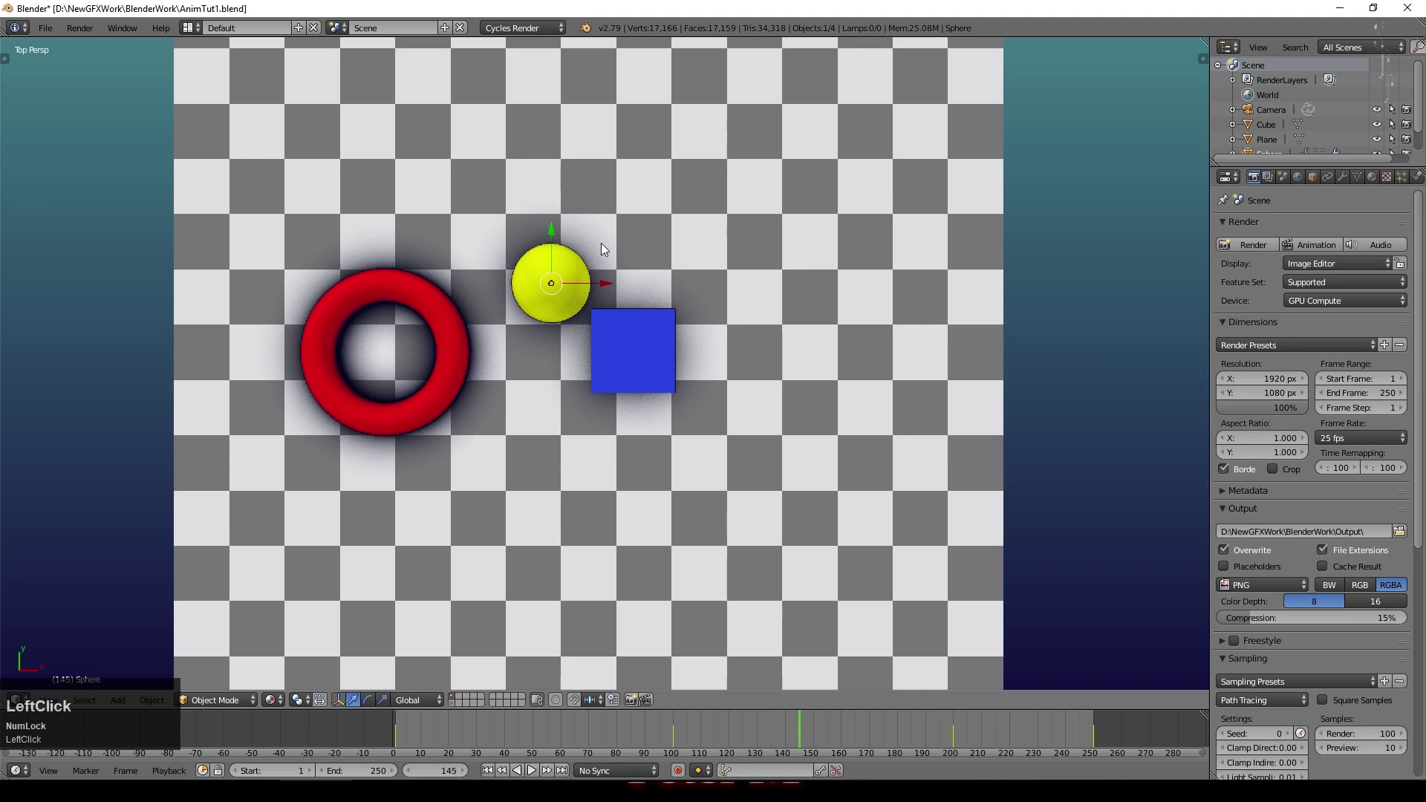
Step: Play the animation showing the sphere bouncing off the cube, then stop playback
{"action": "left_click", "coordinate": [606, 249]}
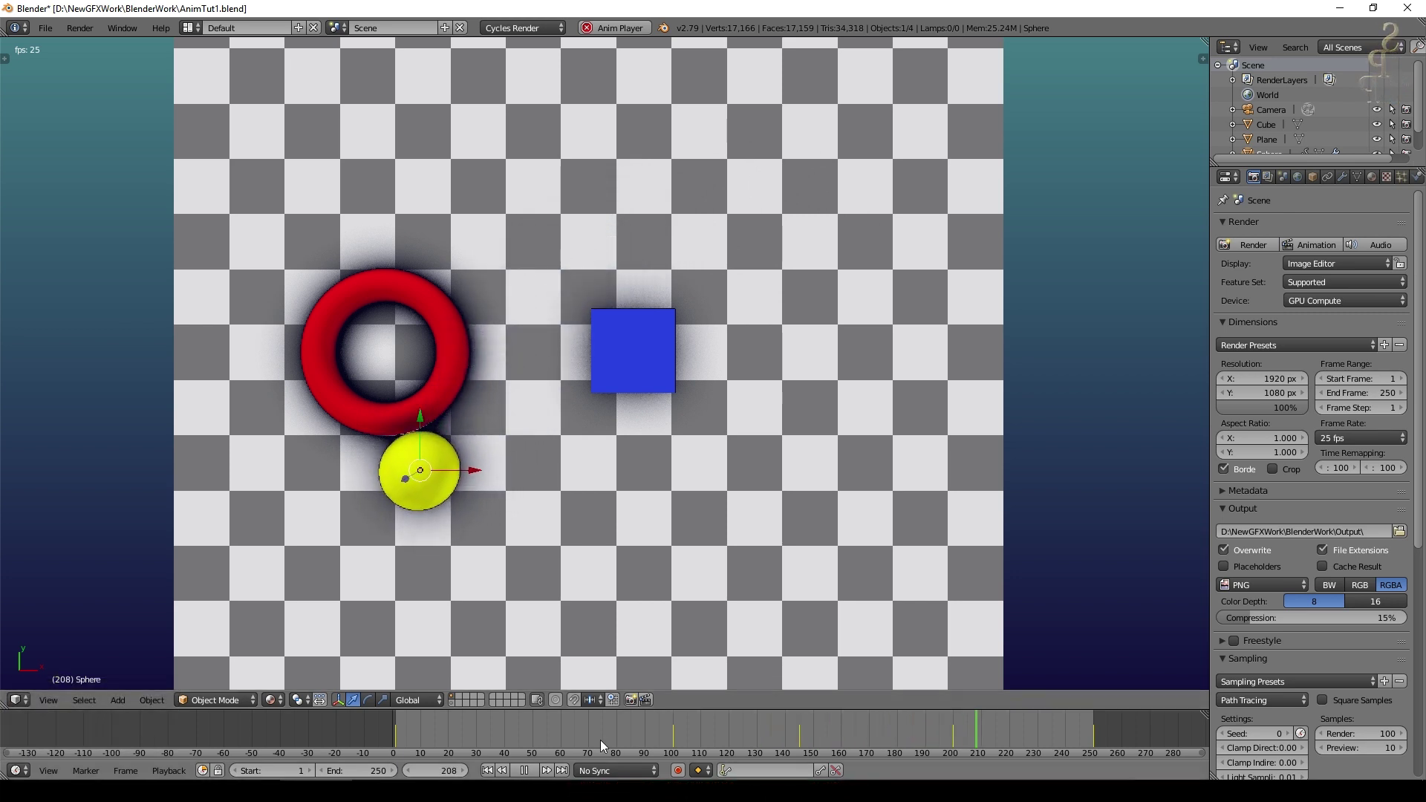
{"action": "left_click", "coordinate": [535, 771]}
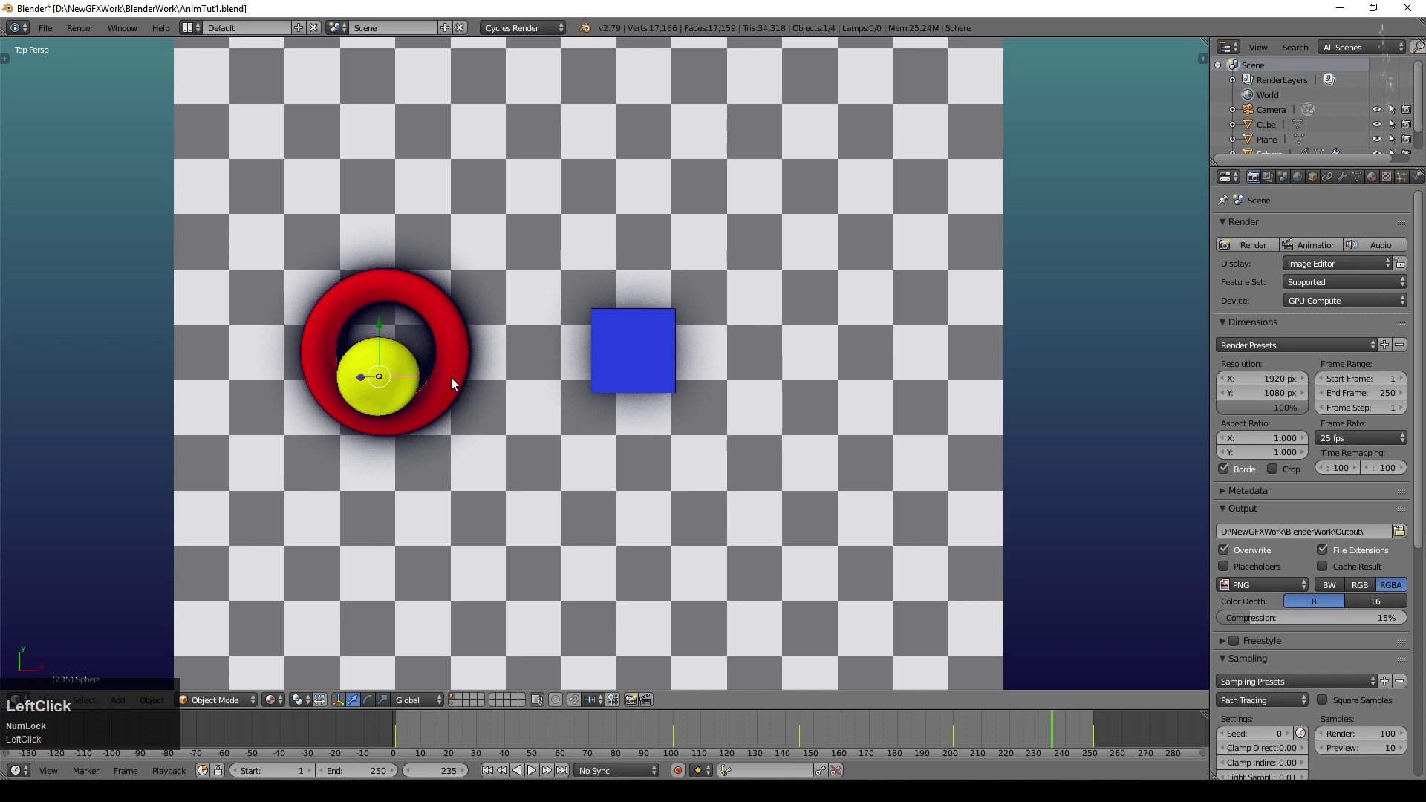
Step: At frame 170, place the sphere beside the red torus and keyframe its location
{"action": "left_click", "coordinate": [979, 729]}
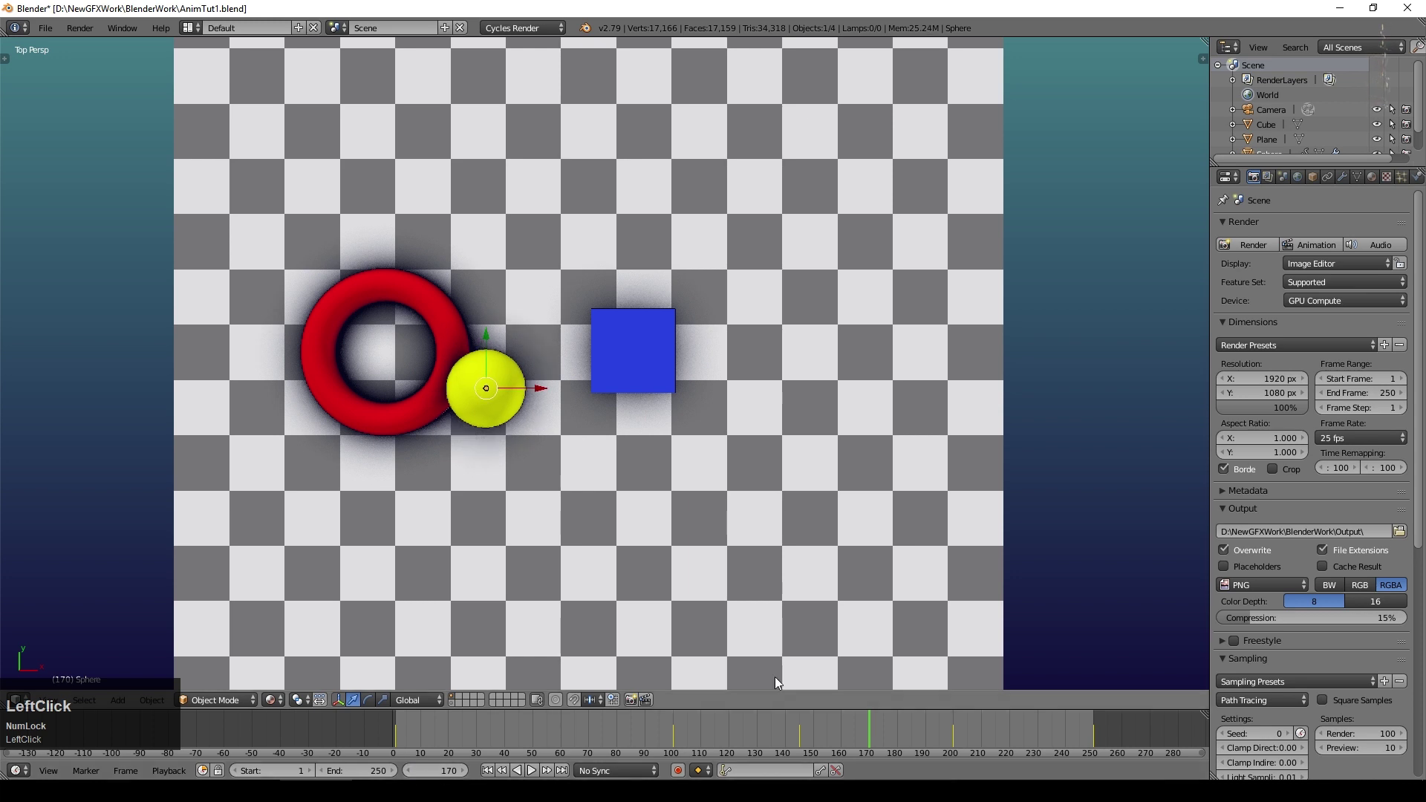
{"action": "left_click", "coordinate": [549, 388]}
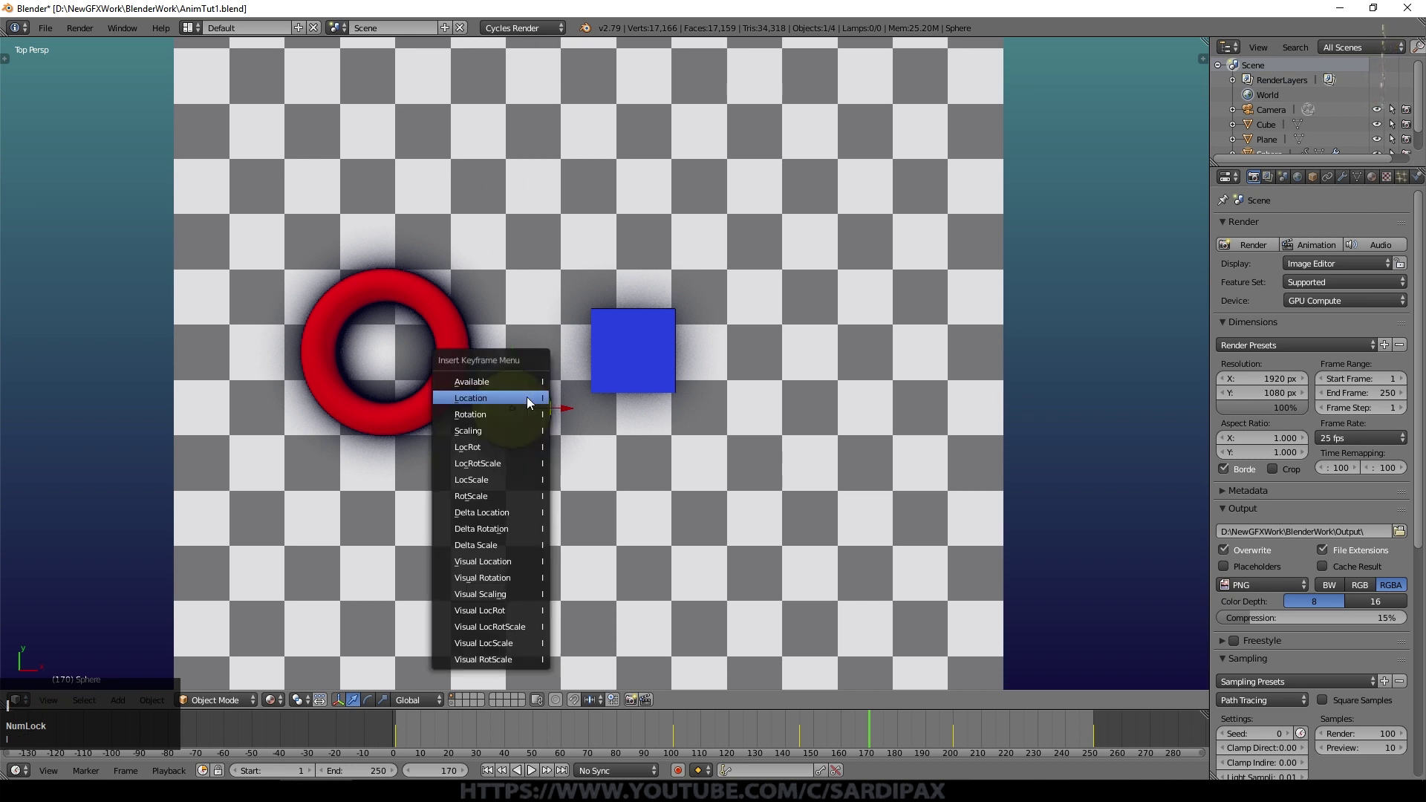
{"action": "left_click", "coordinate": [533, 399]}
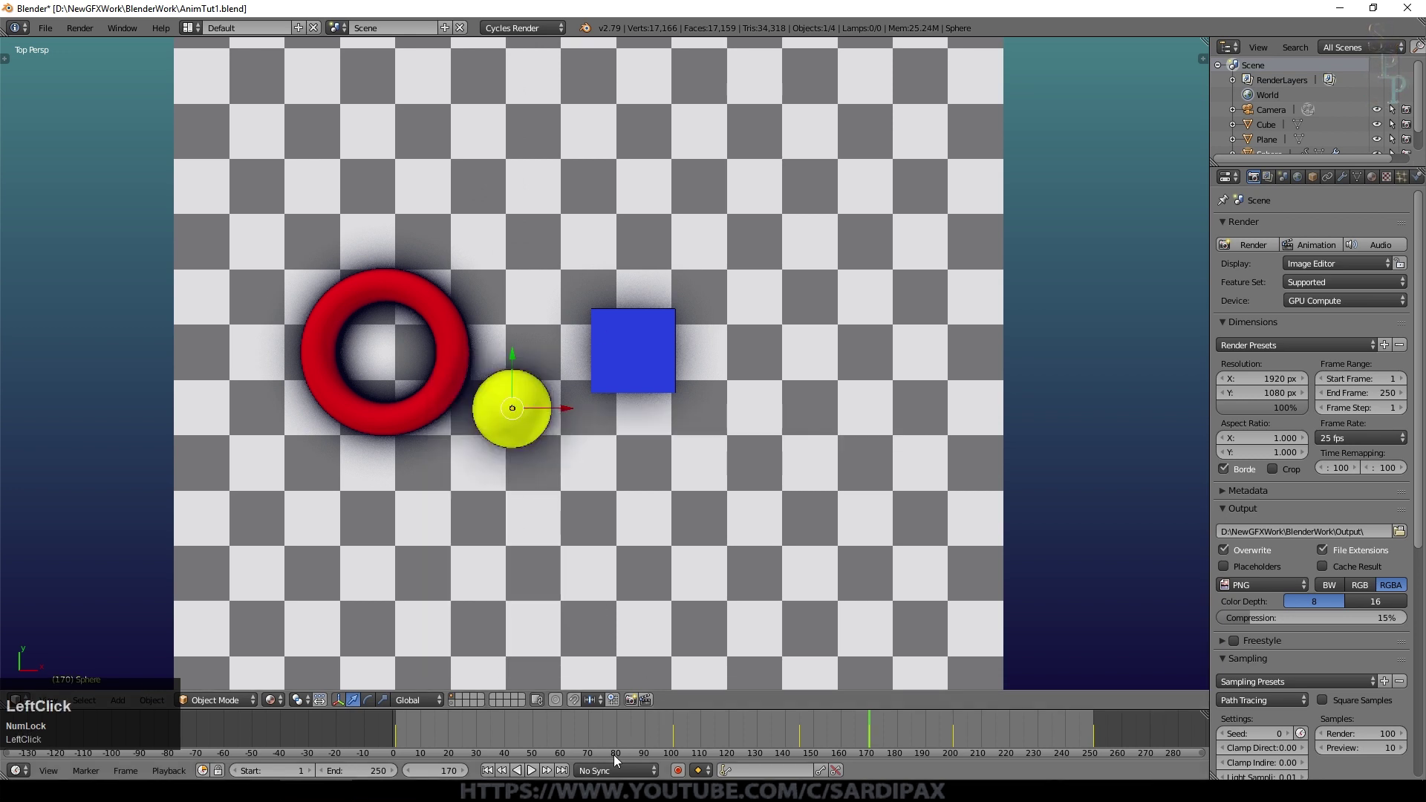
Step: Start playback so the sphere rebounds off the cube and rolls into the torus
{"action": "left_click", "coordinate": [875, 734]}
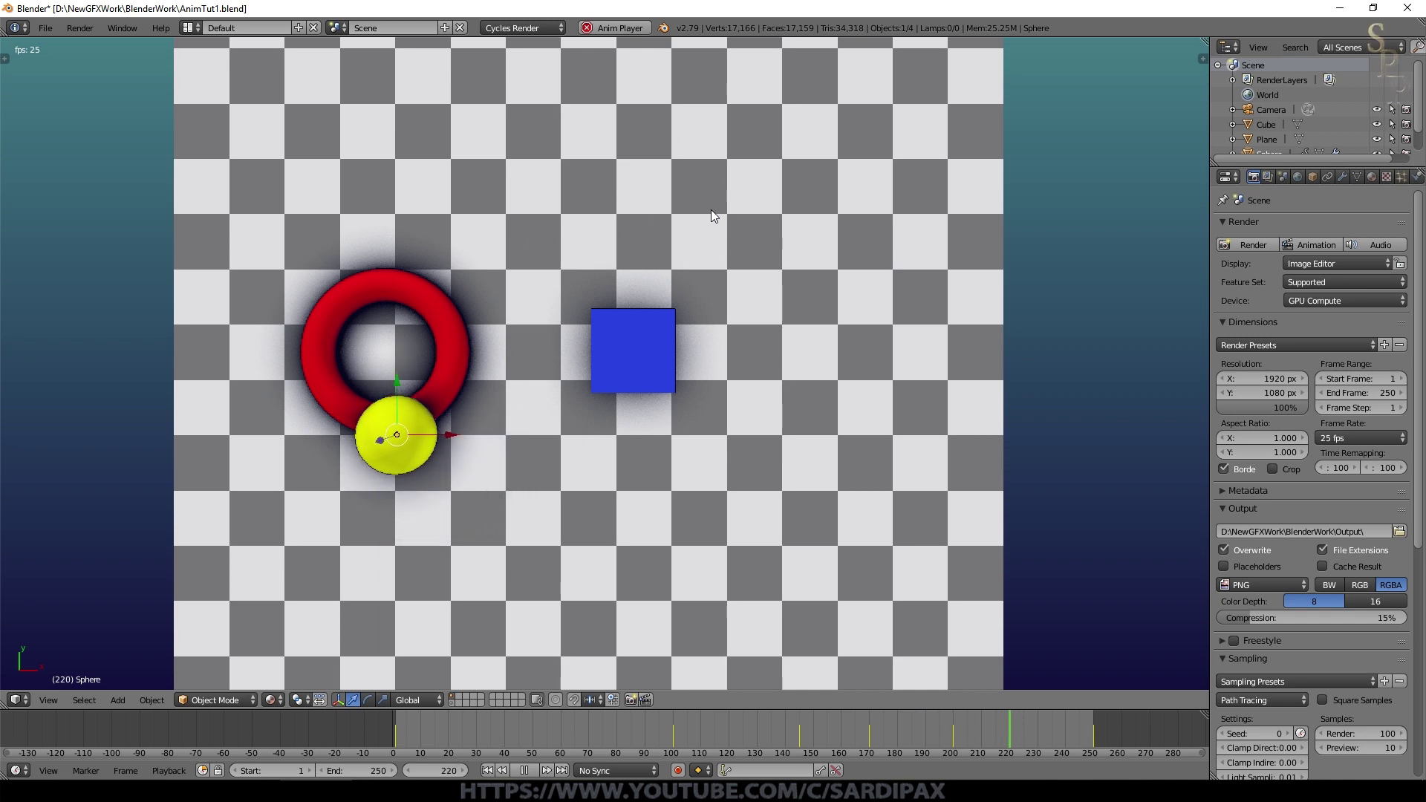
Step: Orbit to an angled perspective, stop playback back at frame 1 and pick the cube
{"action": "middle_click", "coordinate": [798, 448]}
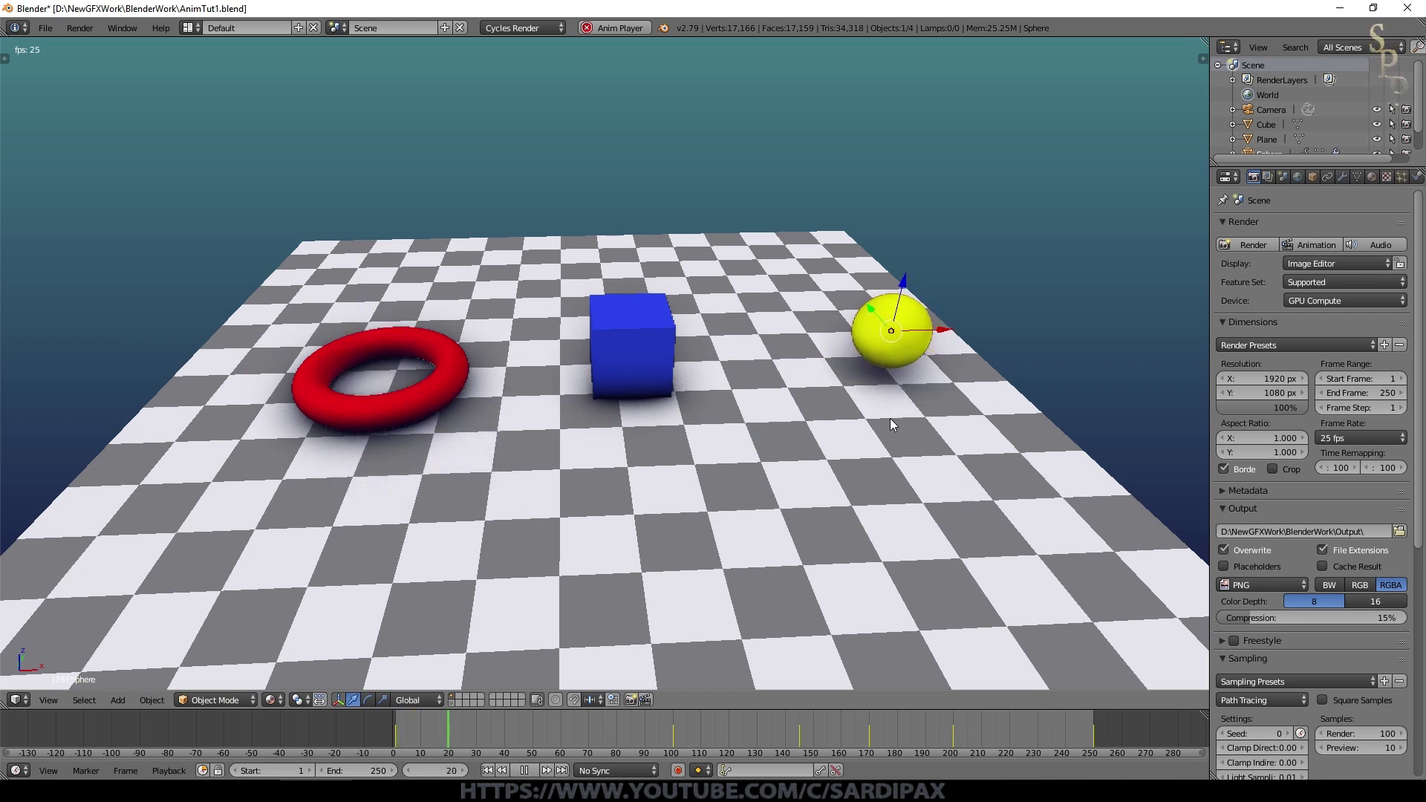
{"action": "left_click", "coordinate": [529, 771]}
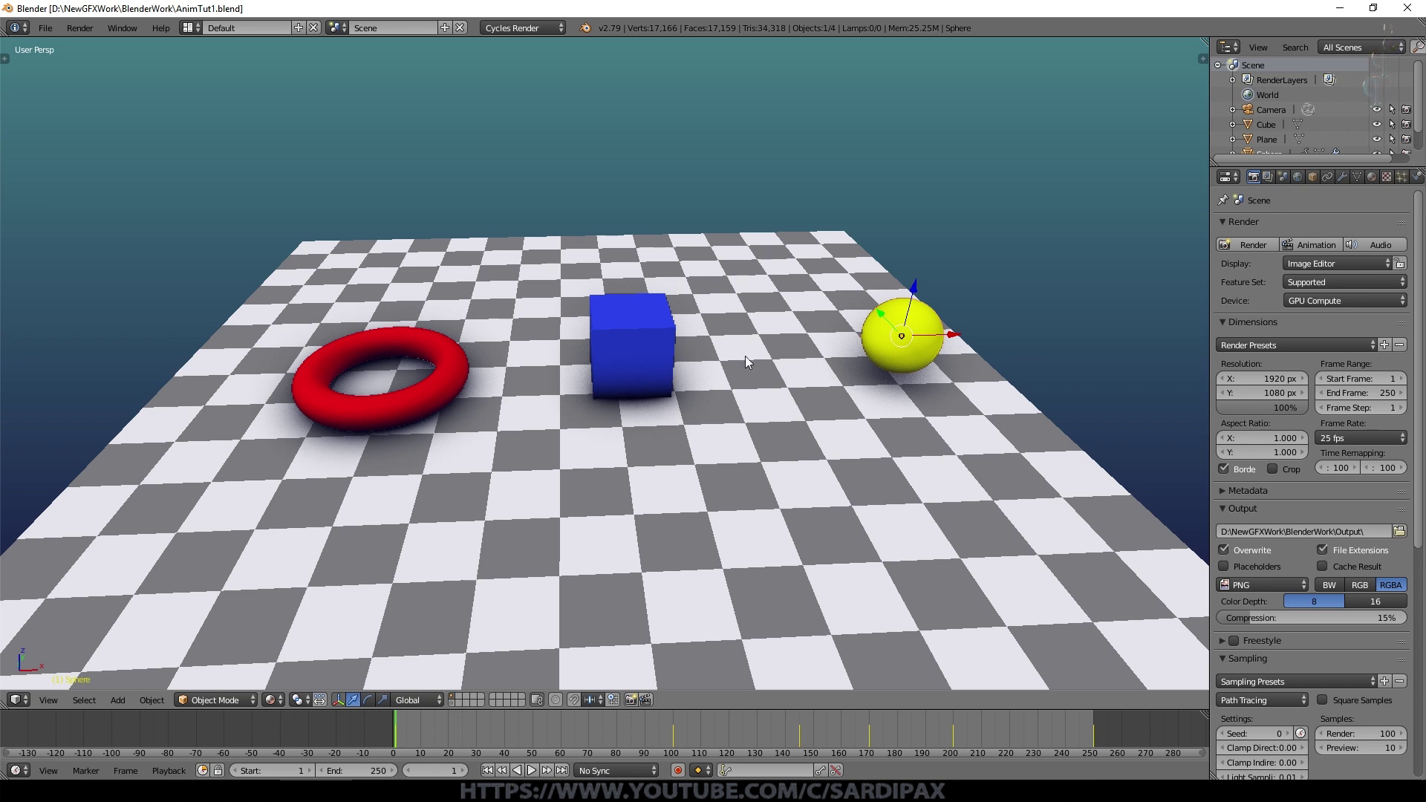
{"action": "left_click", "coordinate": [643, 337]}
Step: Select the cube then the sphere and bring up Ctrl+P parenting to link the cube to the sphere
{"action": "right_click", "coordinate": [642, 358]}
{"action": "right_click", "coordinate": [643, 358]}
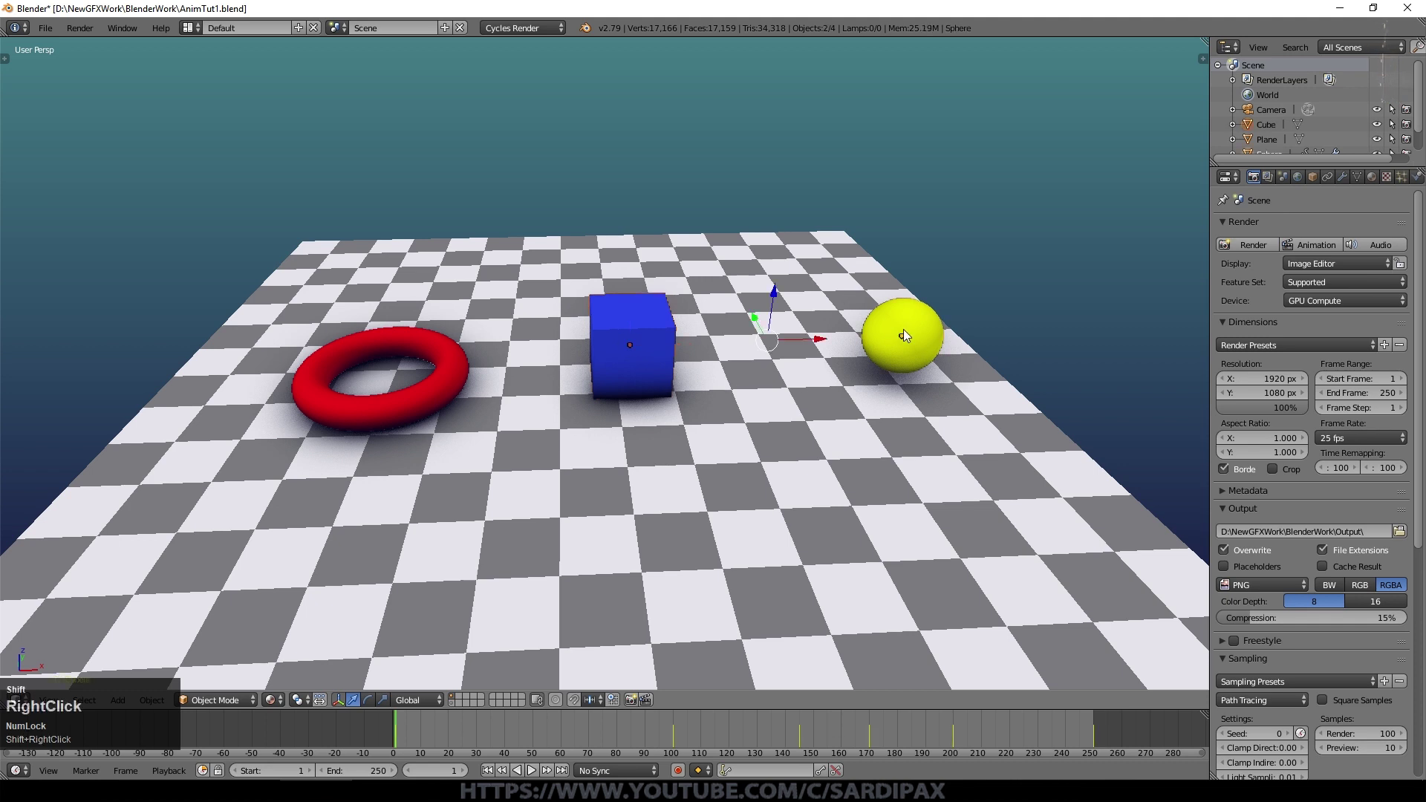
{"action": "key", "text": "ctrl+p"}
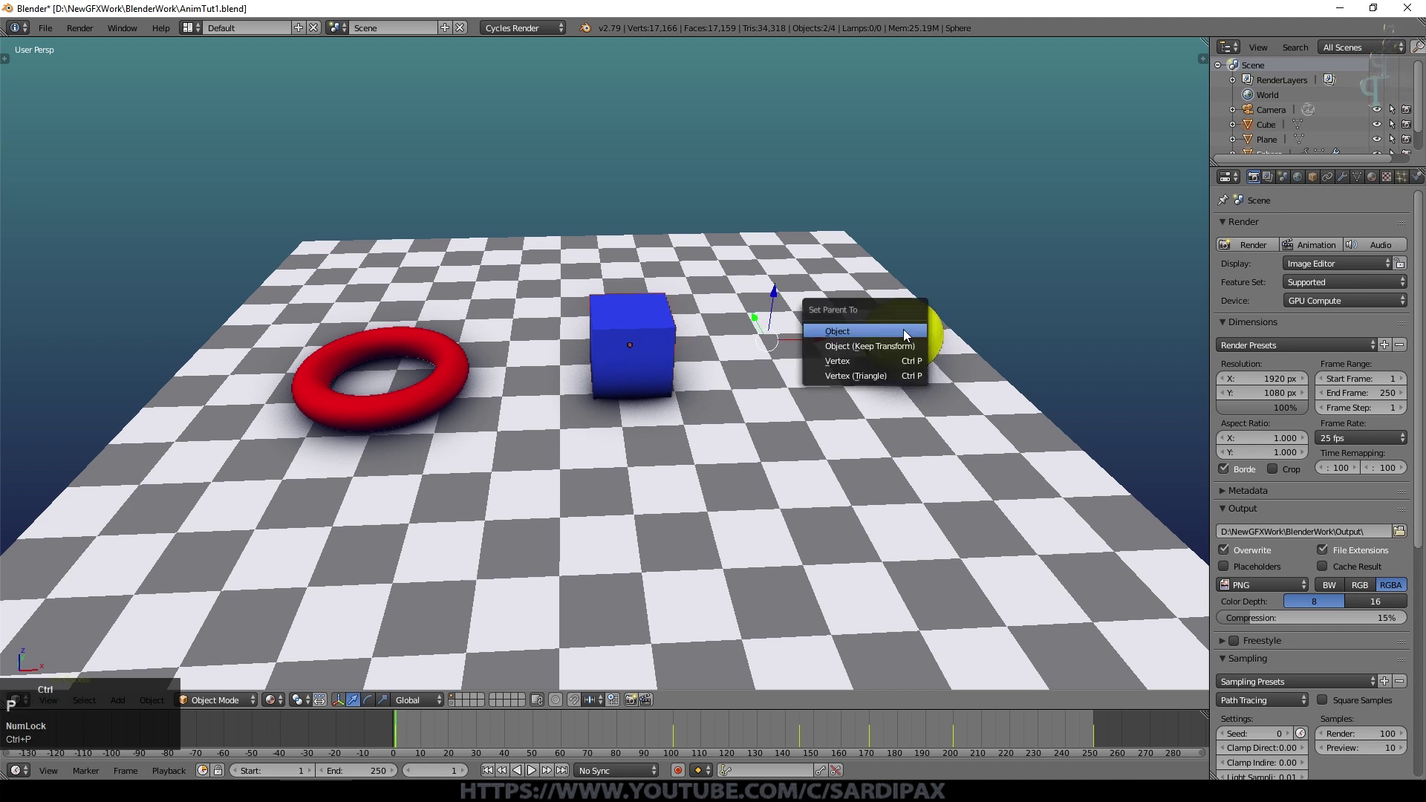
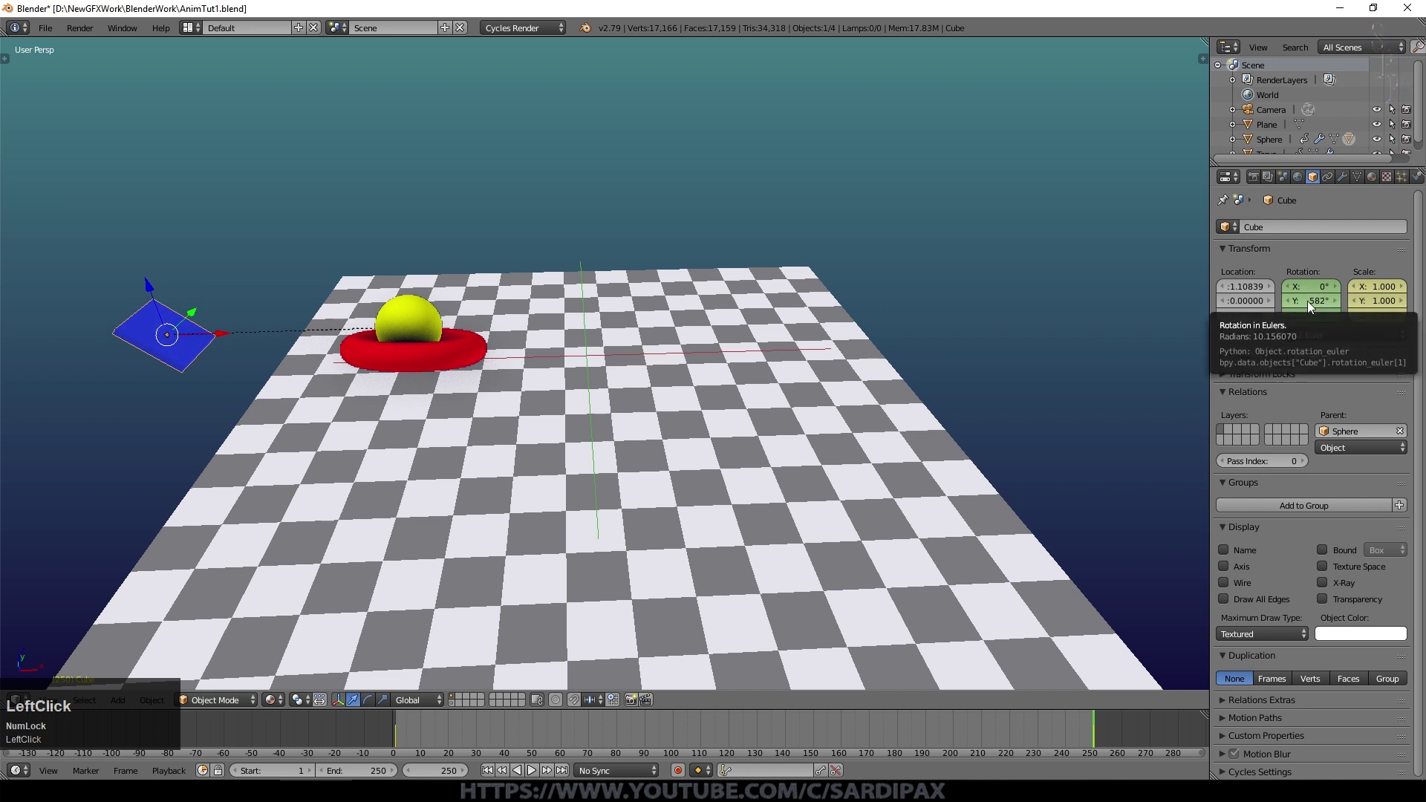
Step: Play the animation with the parented cube carried along and spinning with the sphere
{"action": "left_click", "coordinate": [494, 770]}
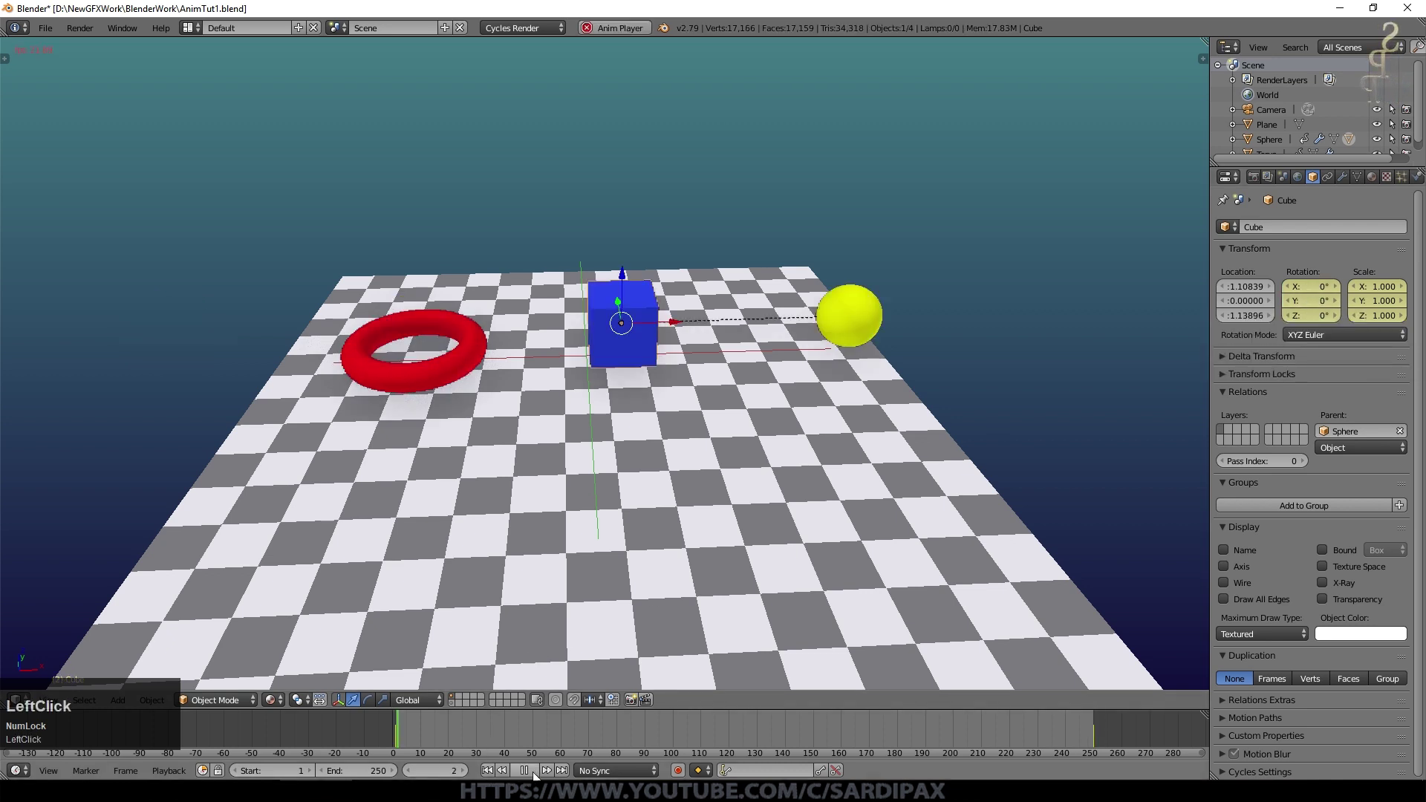
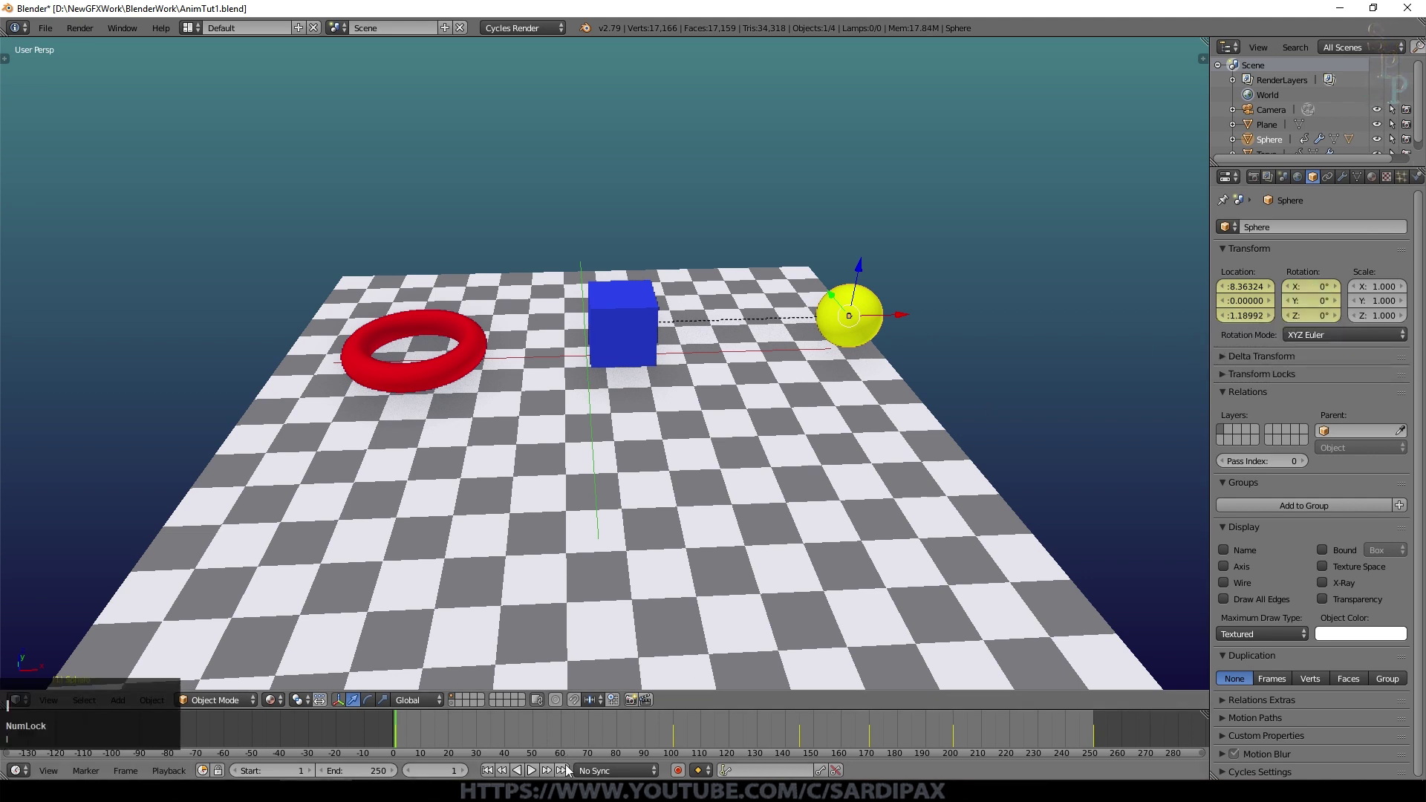
Step: At frame 250, set the sphere's Rotation Z to 688° for its spin keyframe
{"action": "left_click", "coordinate": [571, 771]}
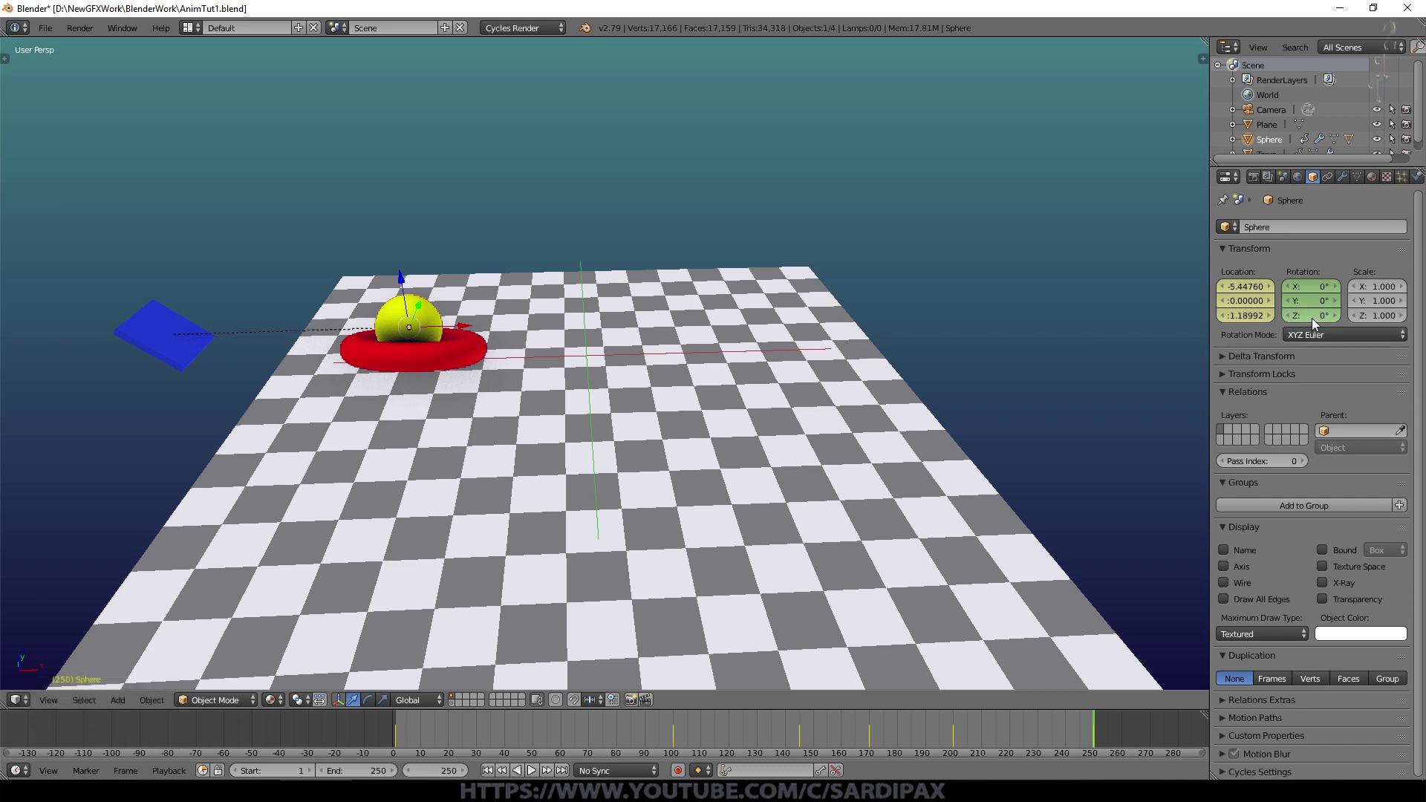
{"action": "left_click", "coordinate": [1309, 320]}
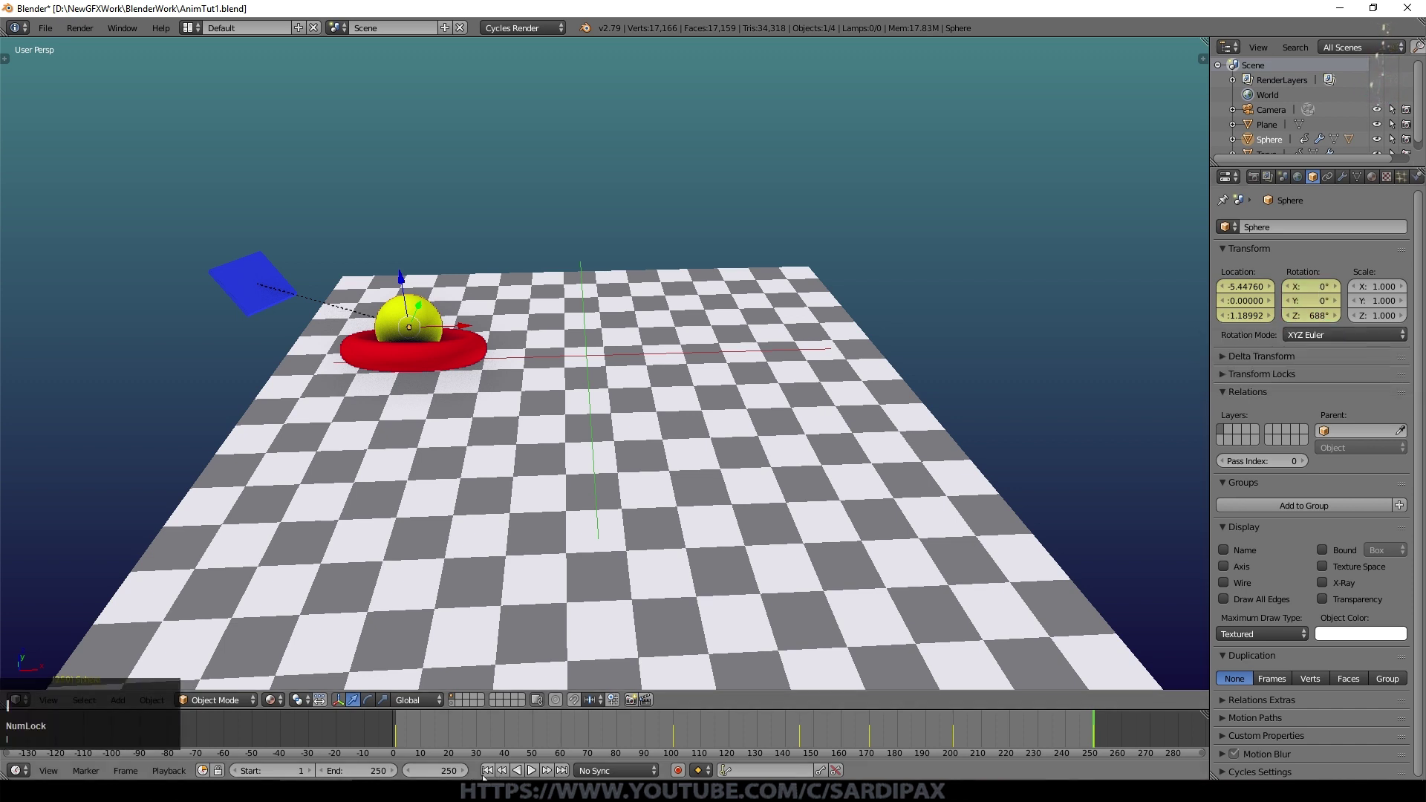
{"action": "left_click", "coordinate": [497, 773]}
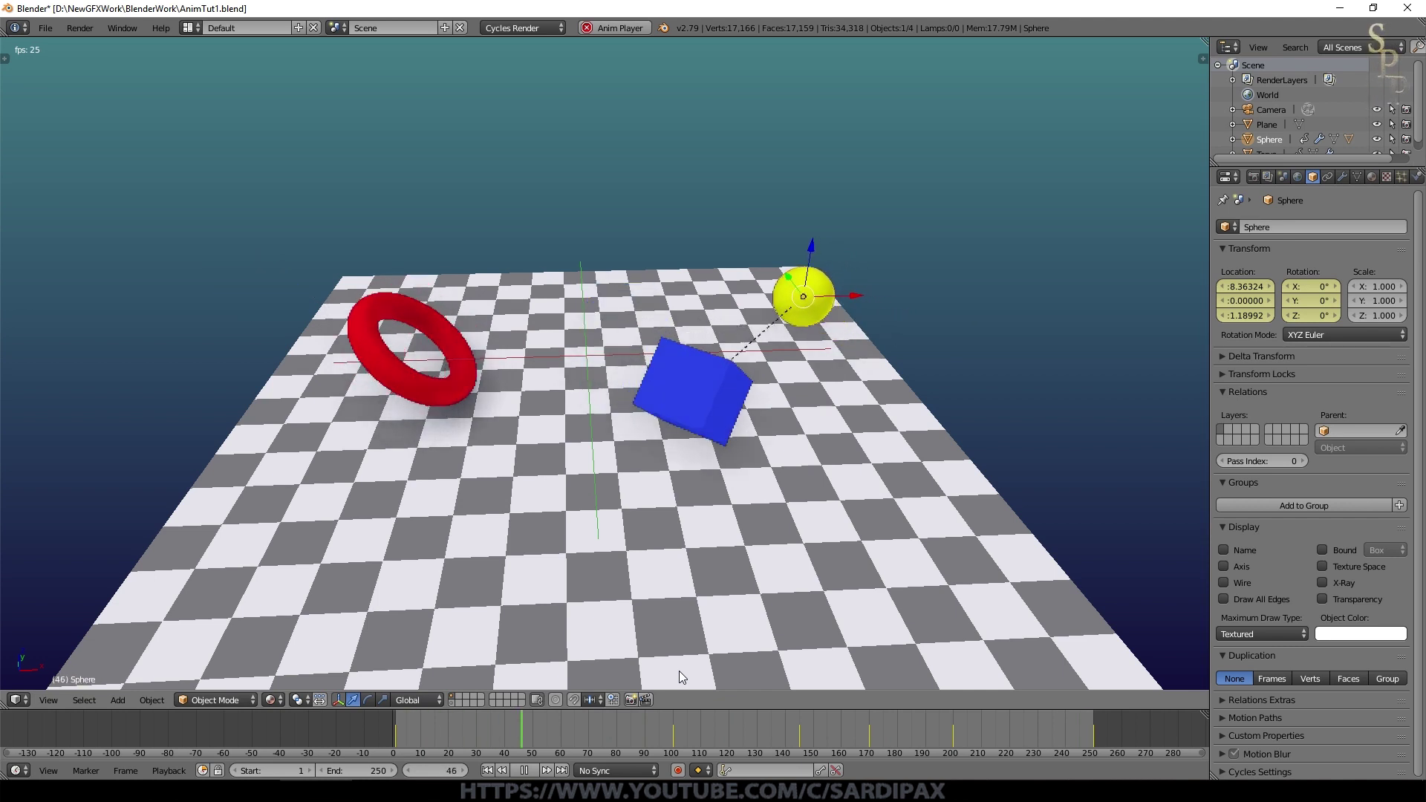
{"action": "key", "text": "KP_7"}
{"action": "scroll", "scroll_direction": "down", "scroll_amount": 3}
{"action": "scroll", "scroll_direction": "up", "scroll_amount": 3}
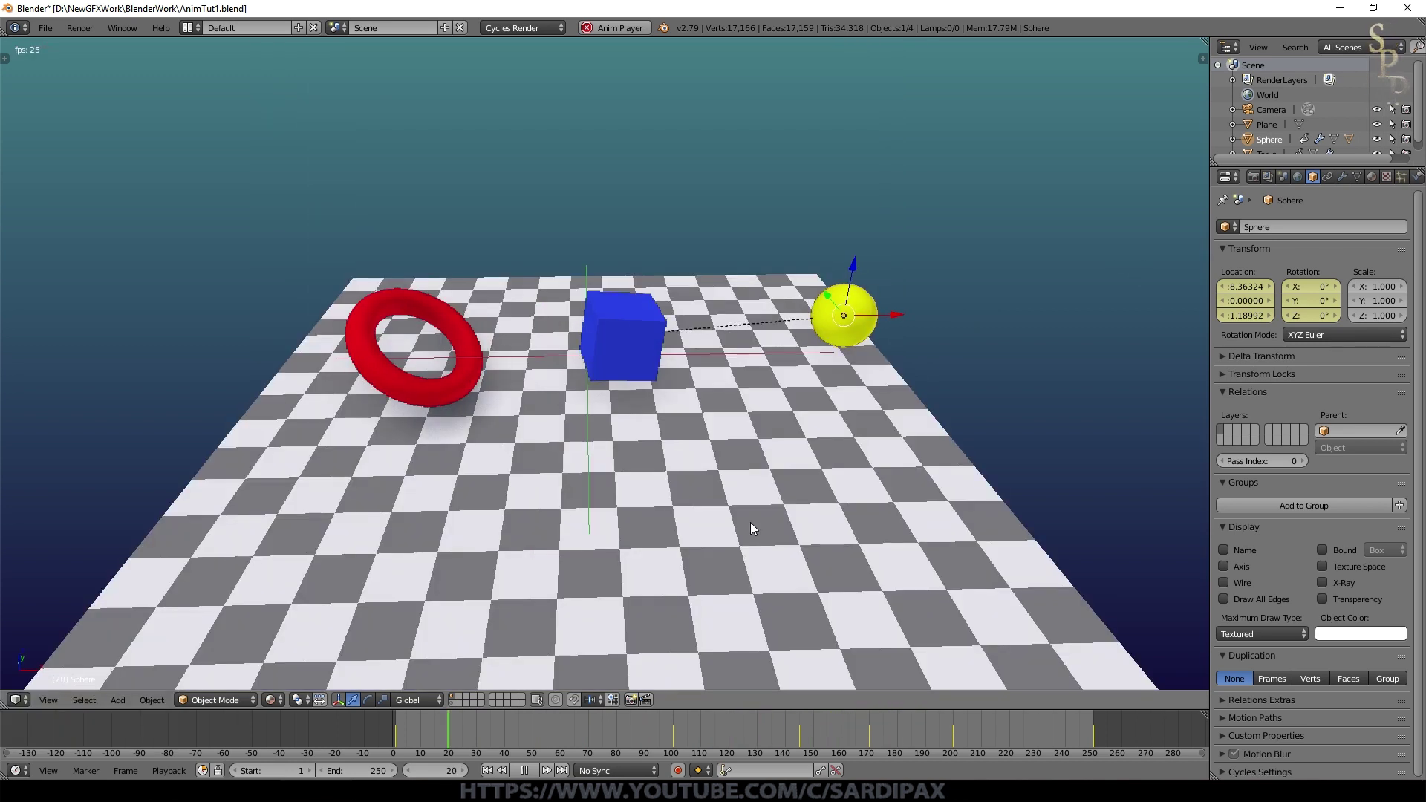